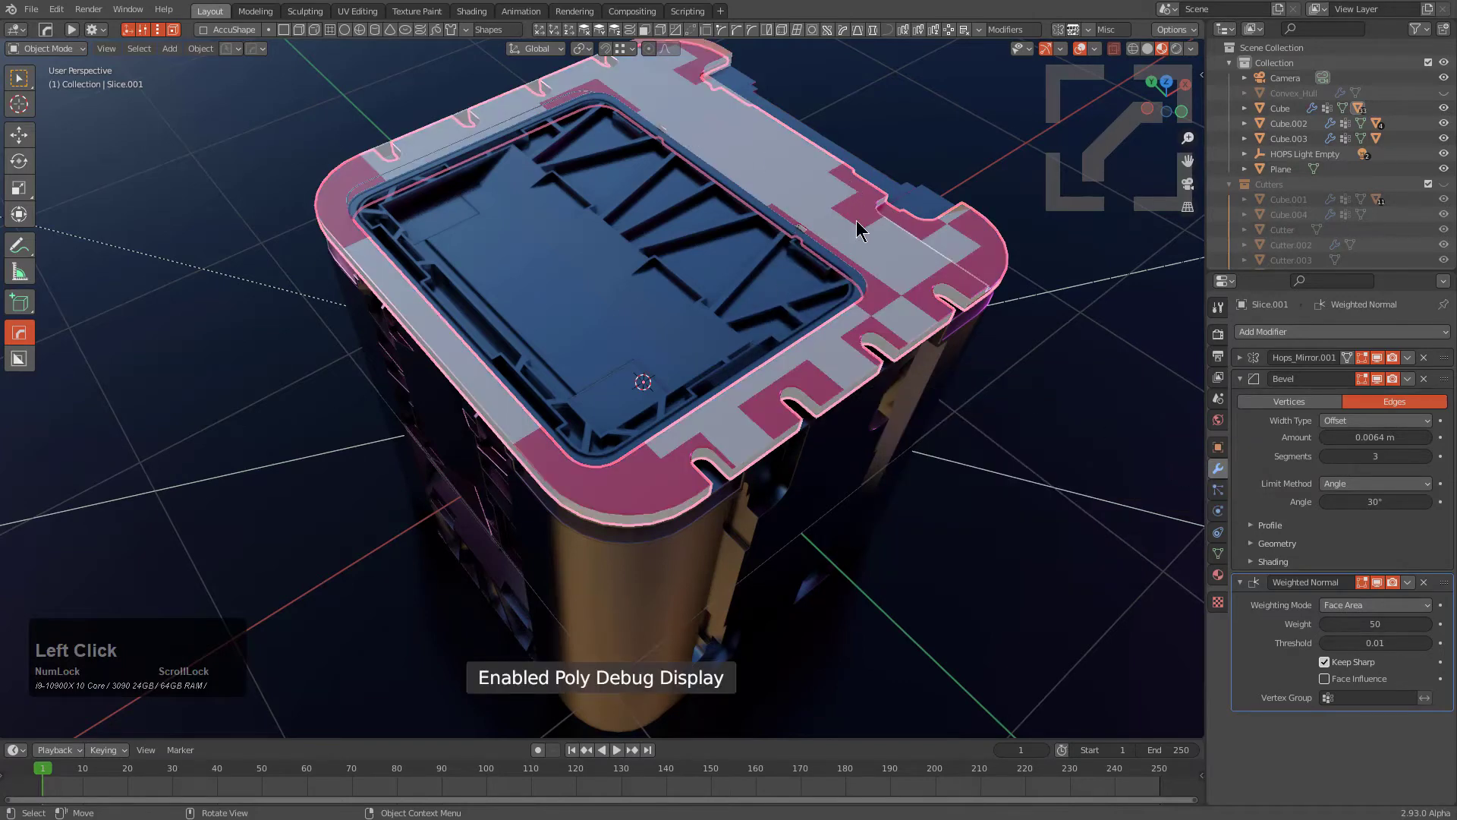
- Disable the HardOps Poly Debug Display overlay on the crate lid from the Q menu
middle_click(909, 282)
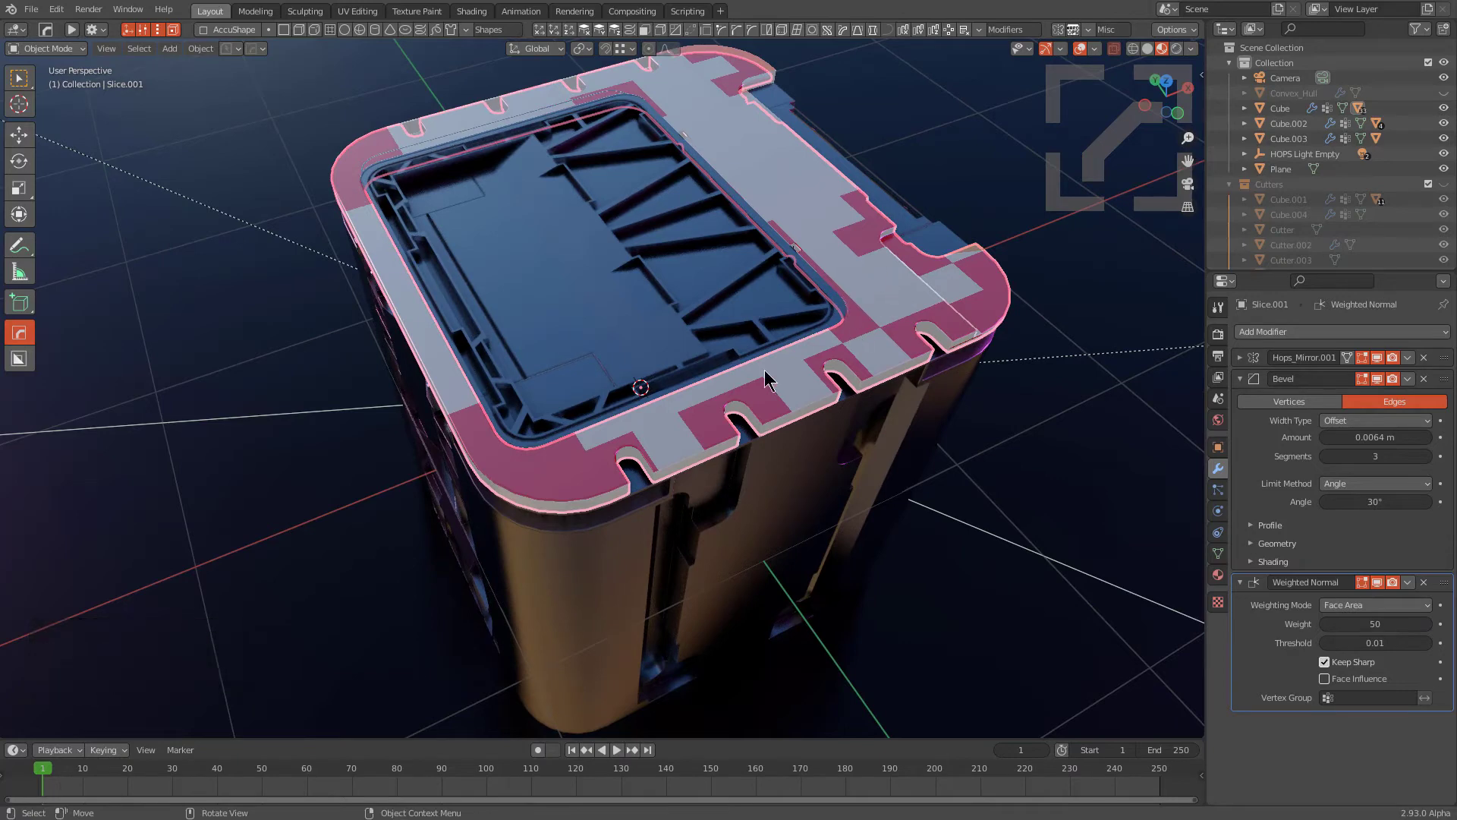
middle_click(783, 363)
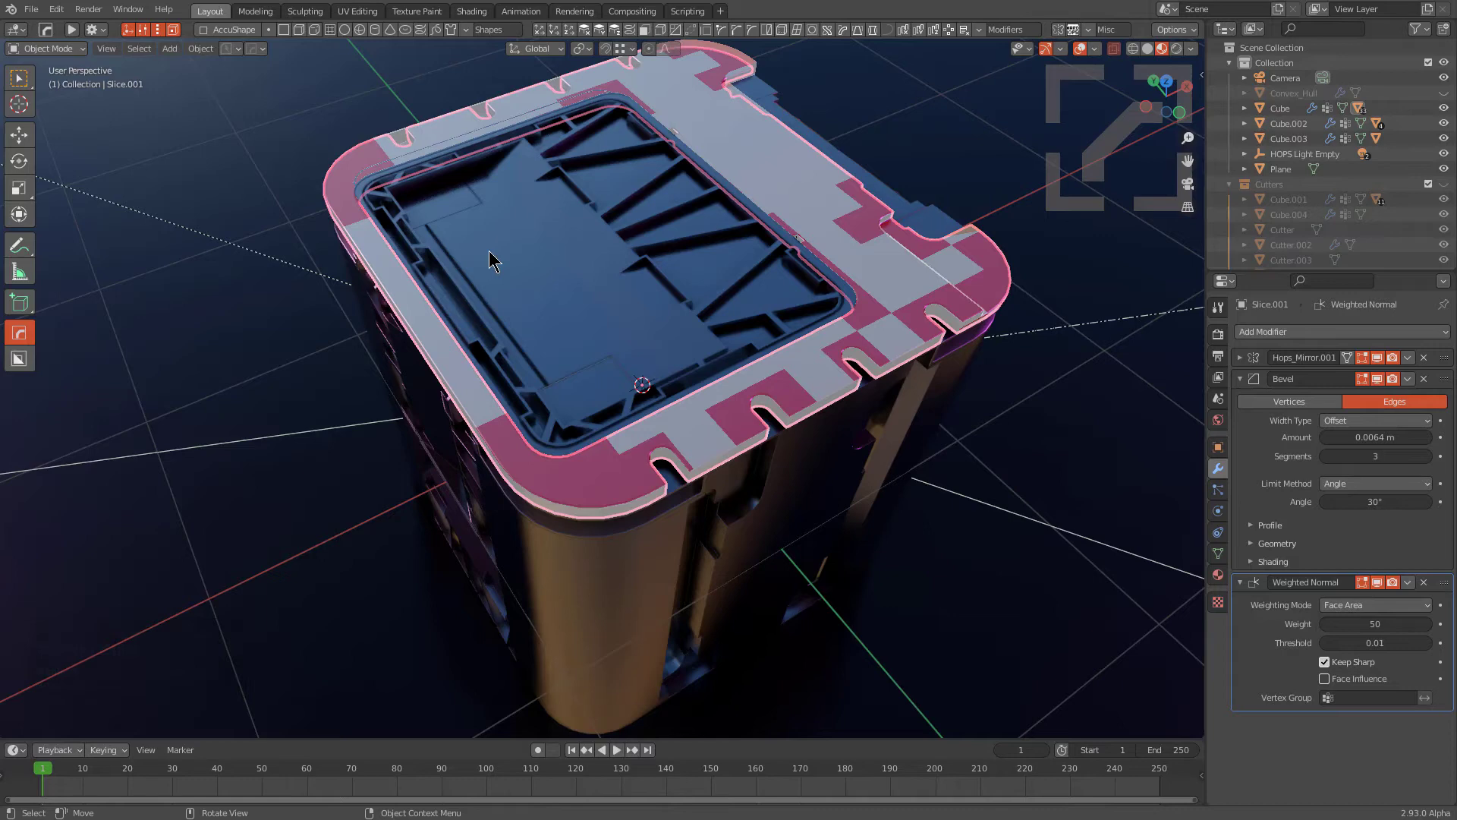
key("q")
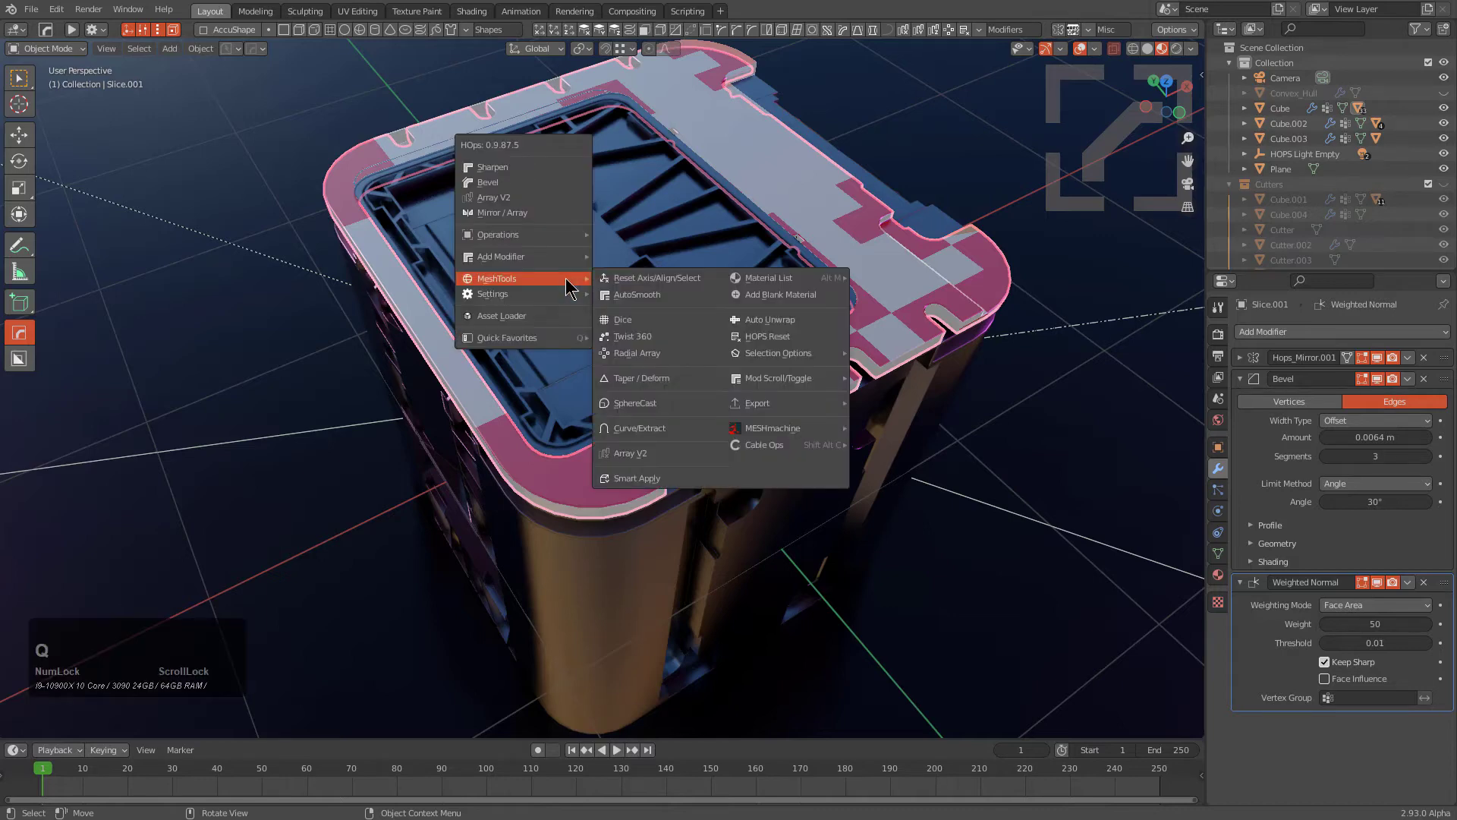
left_click(897, 358)
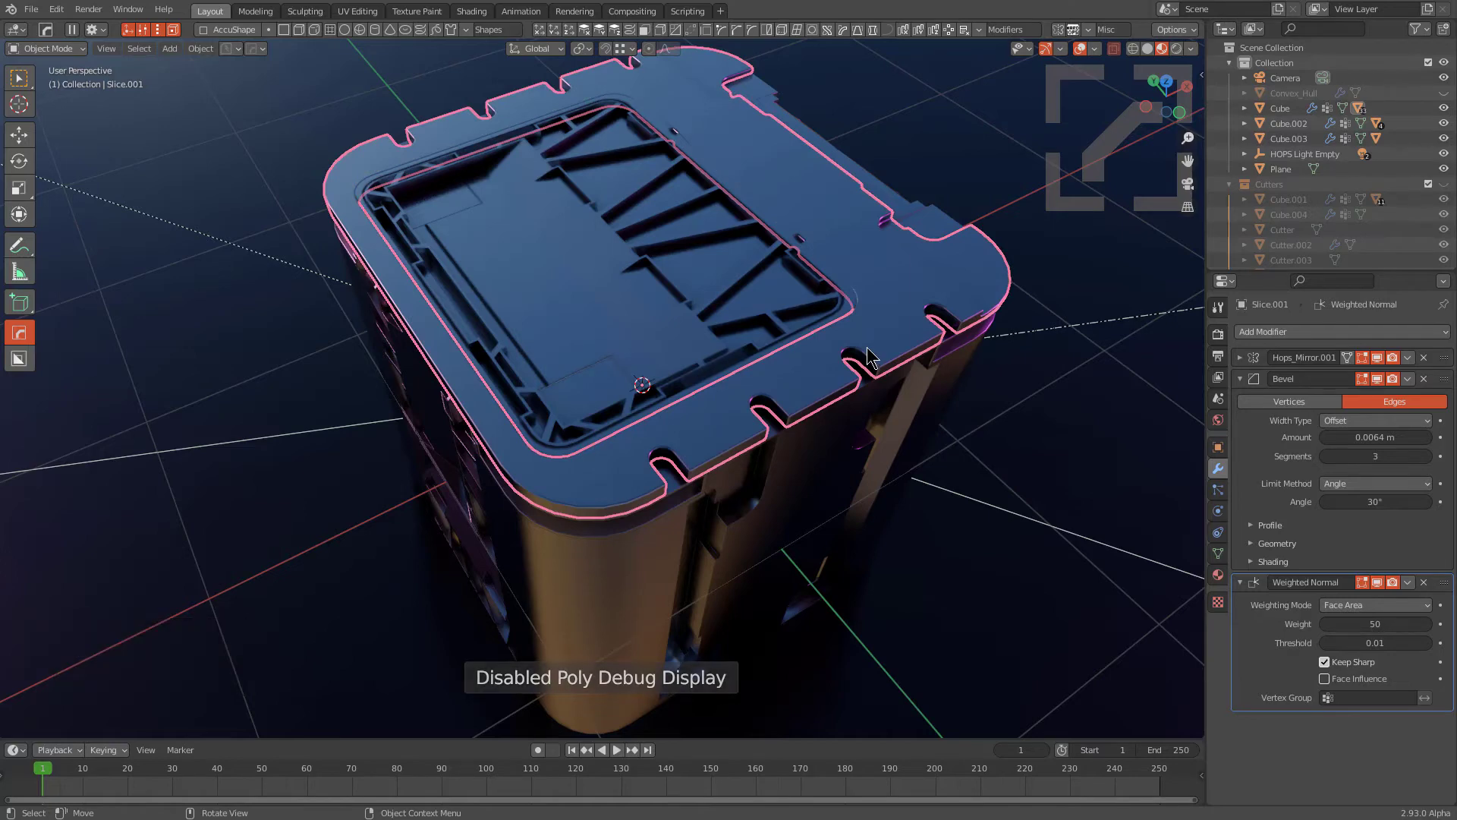
- Toggle the Poly Debug Display on and off again via the Q-O-P hotkey sequence
key("q")
key("o")
type("p")
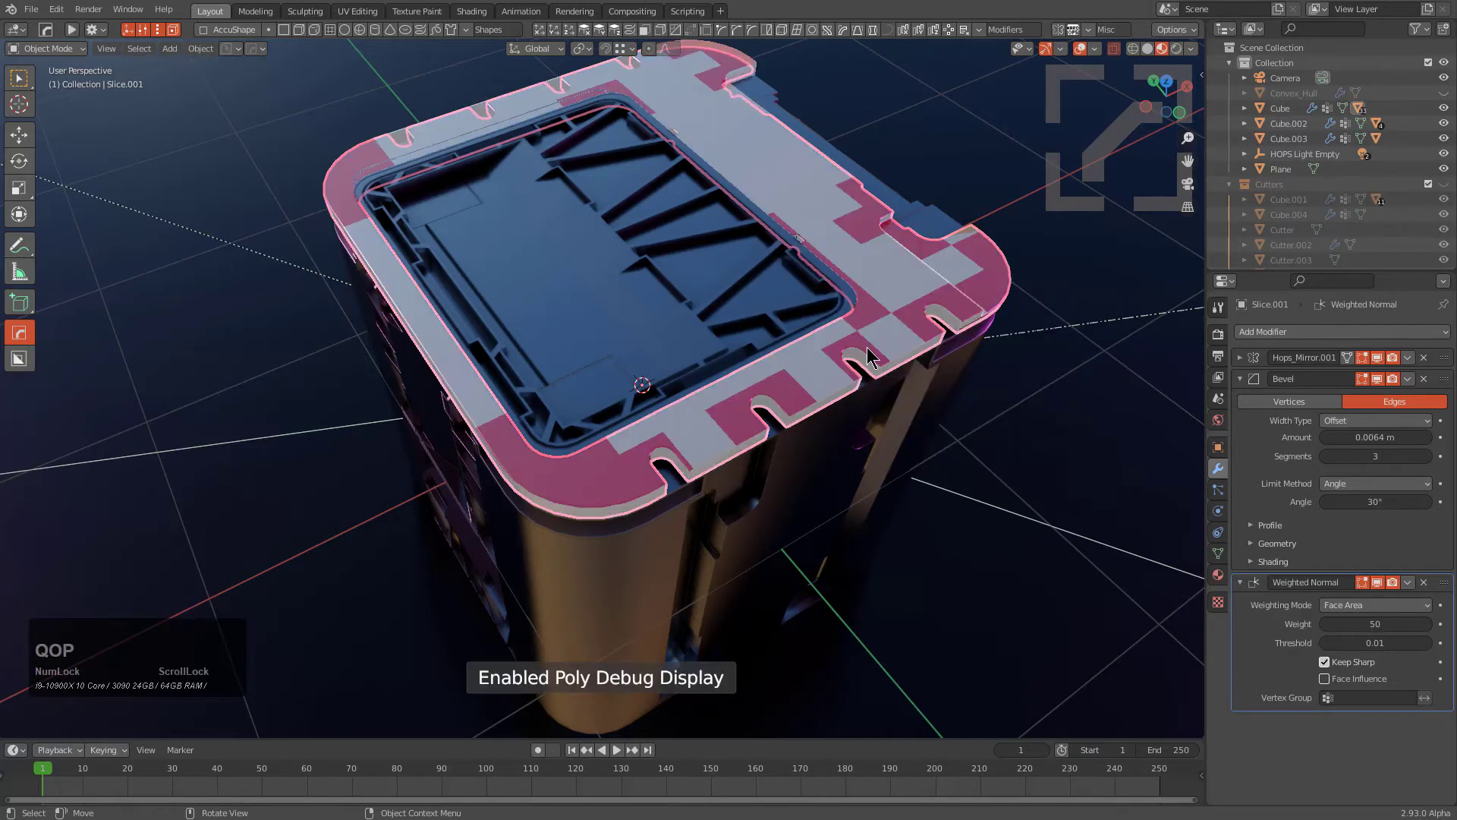
key("q")
key("o")
type("qop")
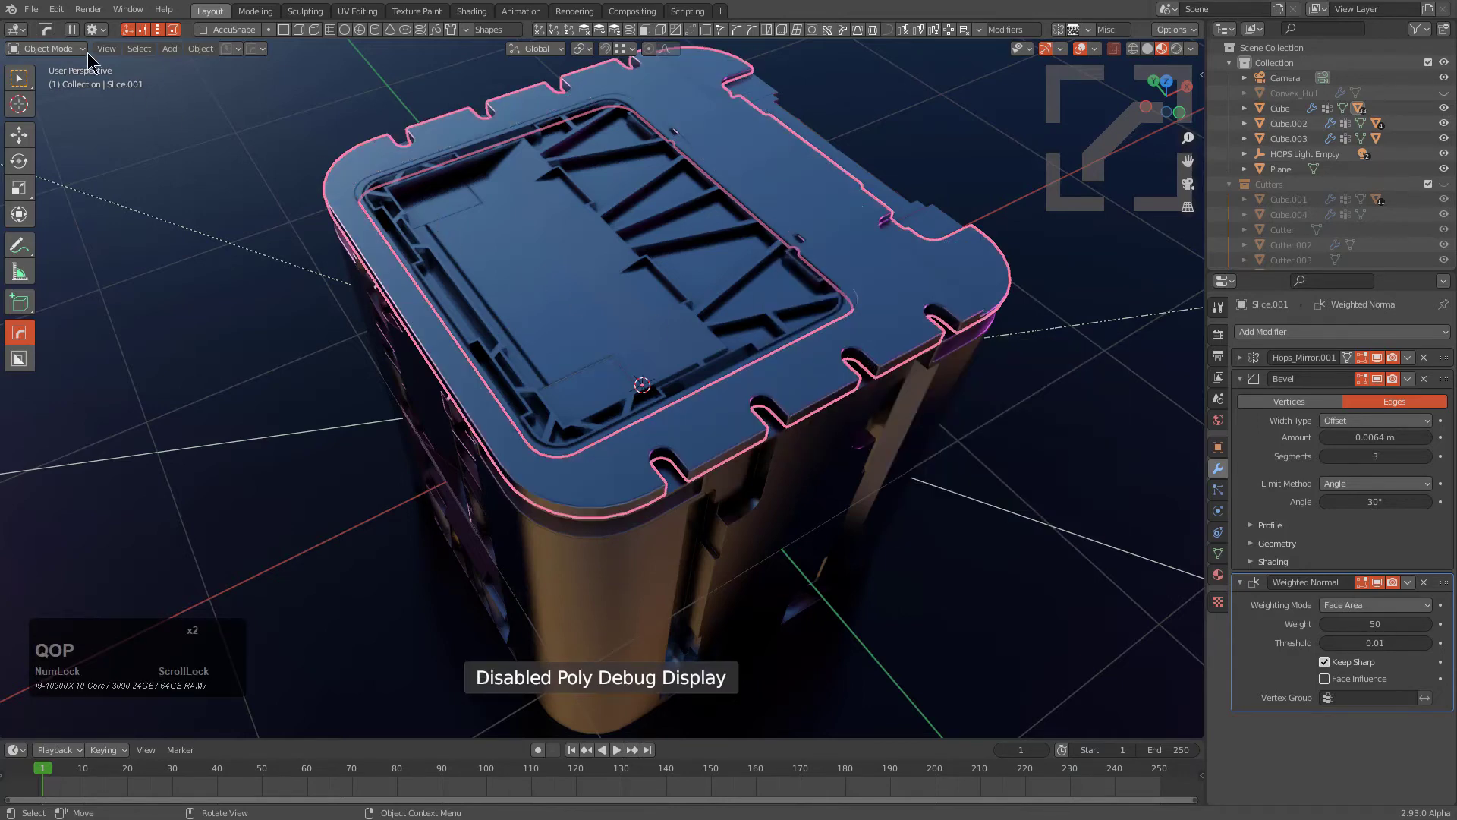
- Briefly enter and leave Edit Mode, then select the crate's curved side body piece Cube.002
left_click(68, 35)
scroll("up", 3)
key("Tab")
scroll("down", 3)
scroll("down", 3)
key("Tab")
middle_click(716, 450)
scroll("down", 3)
middle_click(643, 419)
left_click(638, 377)
- Enable the Poly Debug Display from the header toggle to highlight the side panels' curved faces
left_click(67, 33)
left_click(68, 33)
left_click(67, 33)
left_click(68, 33)
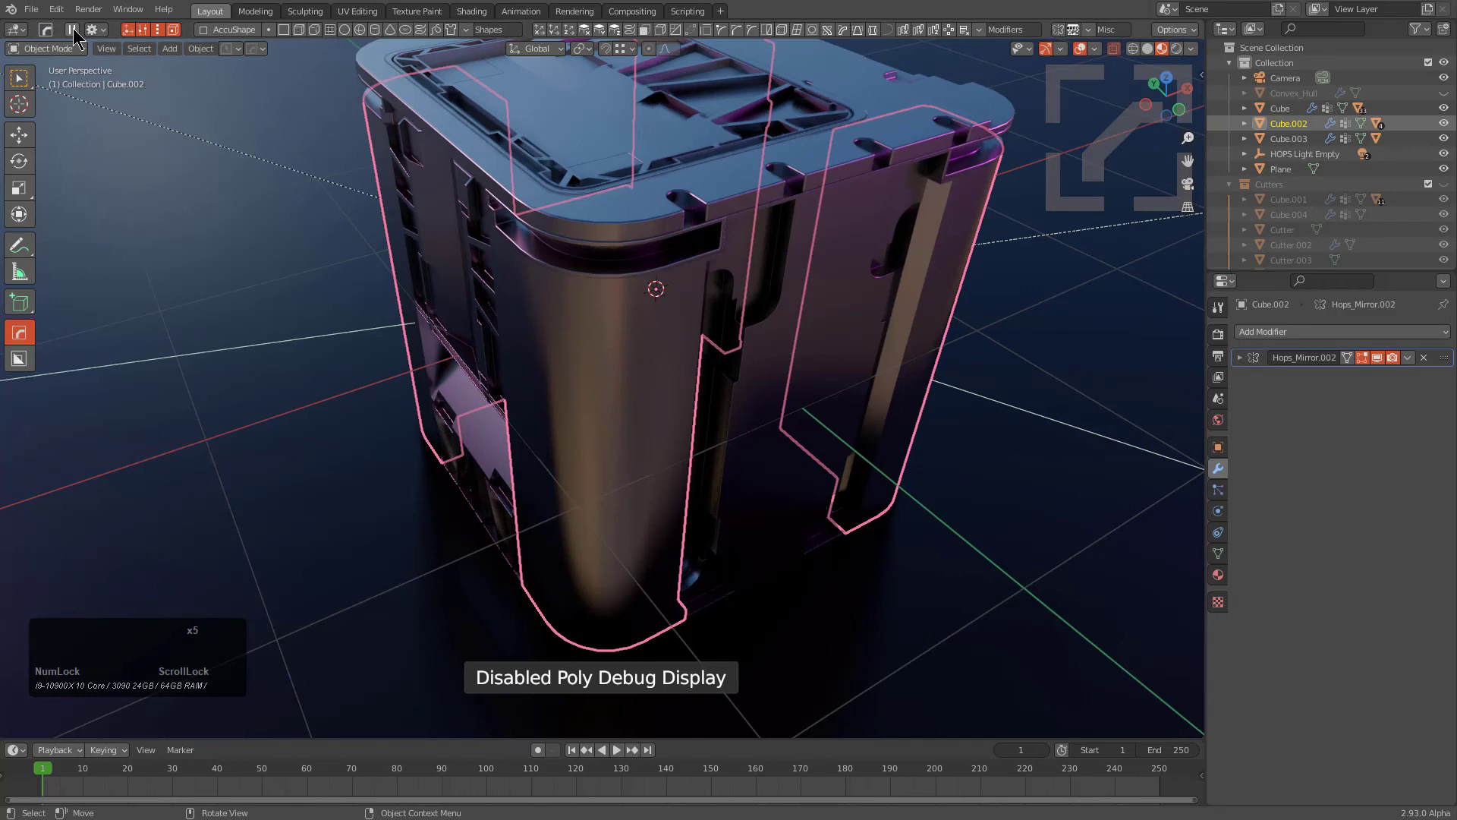
left_click(68, 32)
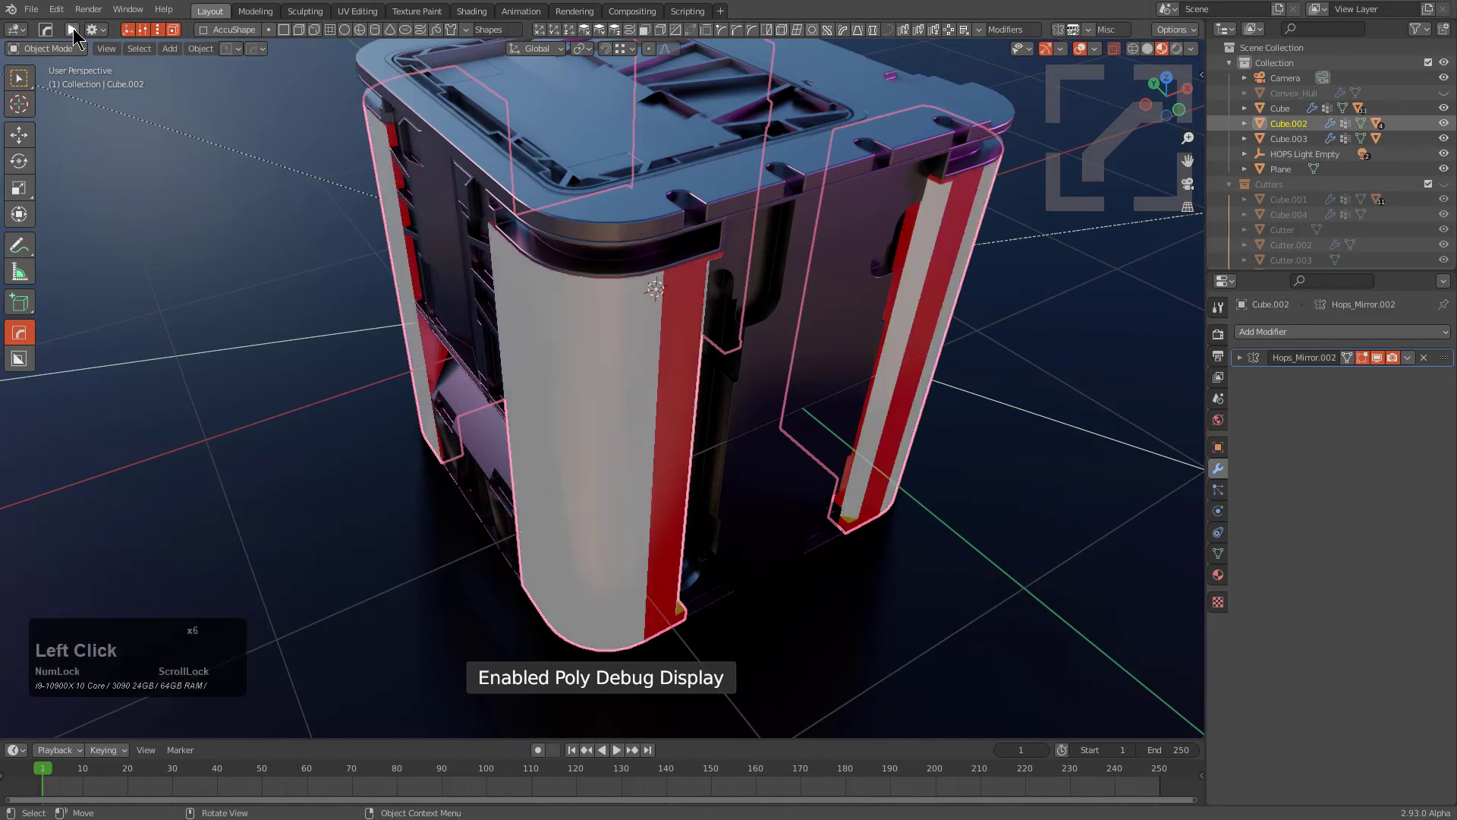